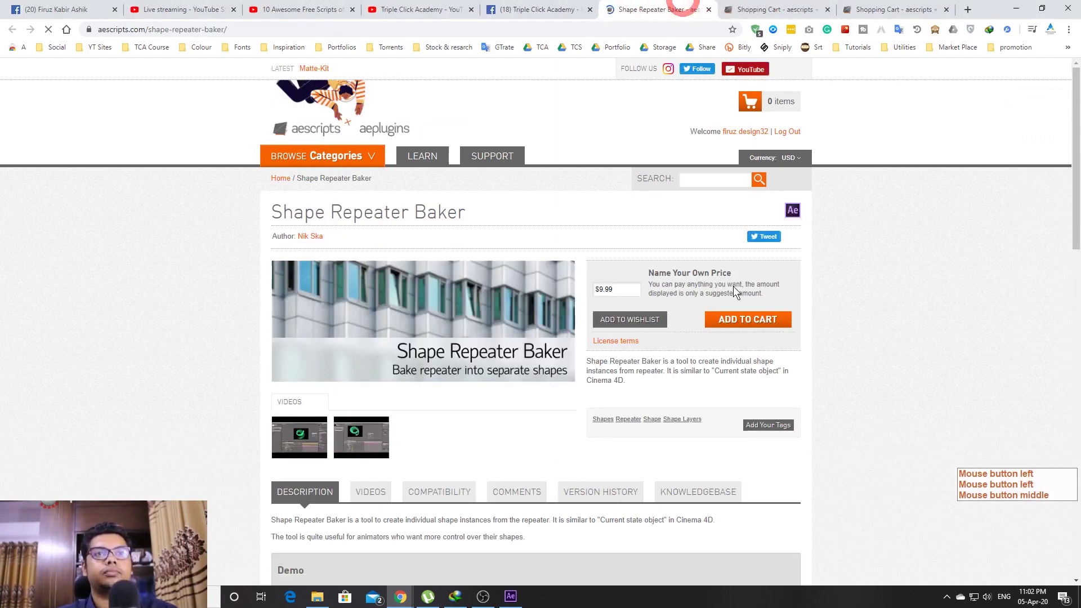
- Finish reviewing the Shape Repeater Baker page on aescripts.com before returning to After Effects
middle_click(794, 4)
middle_click(796, 4)
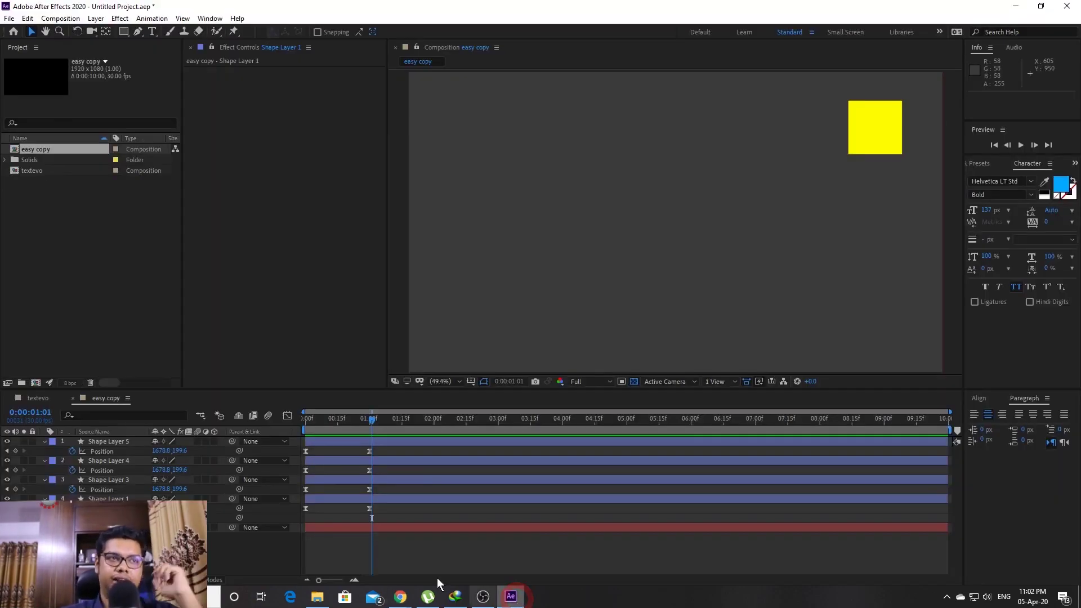
- Create a new empty 1920×1080 composition named 'shape repeter' and open it
left_click(39, 382)
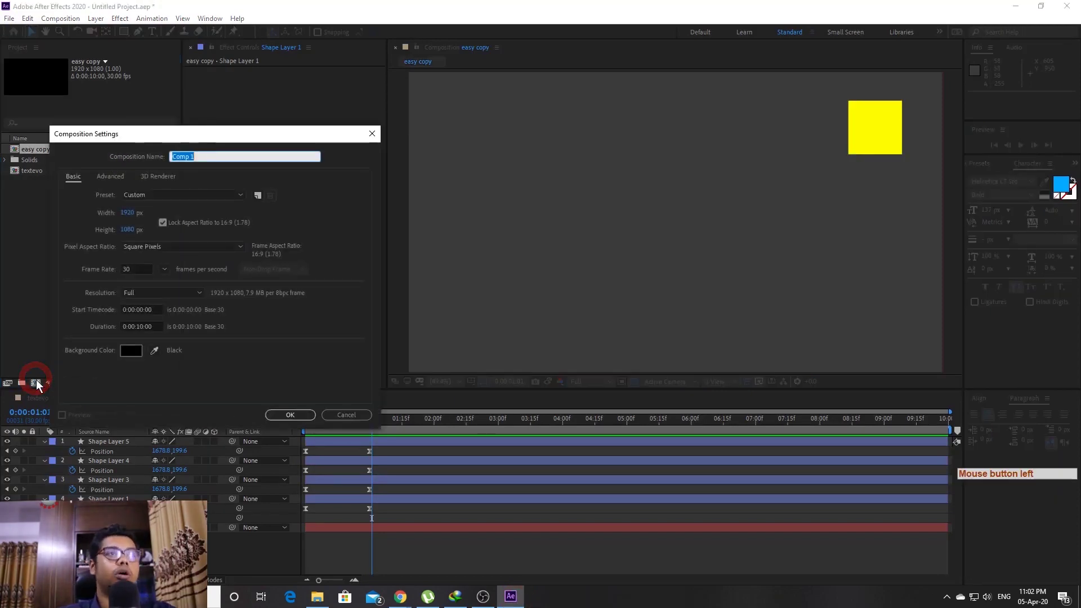
left_click(37, 385)
key("space")
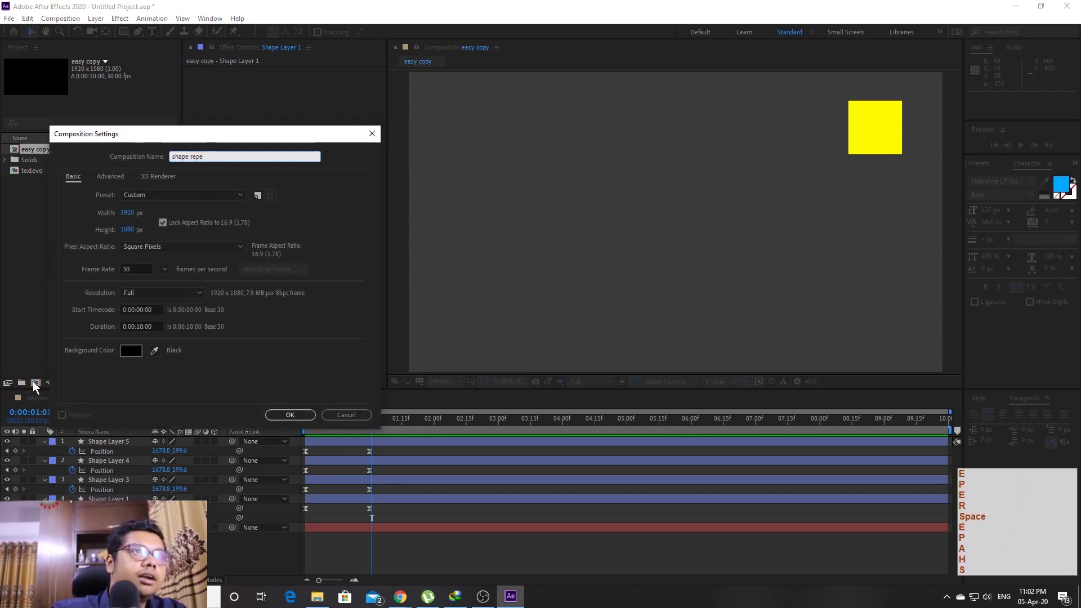
key("BackSpace")
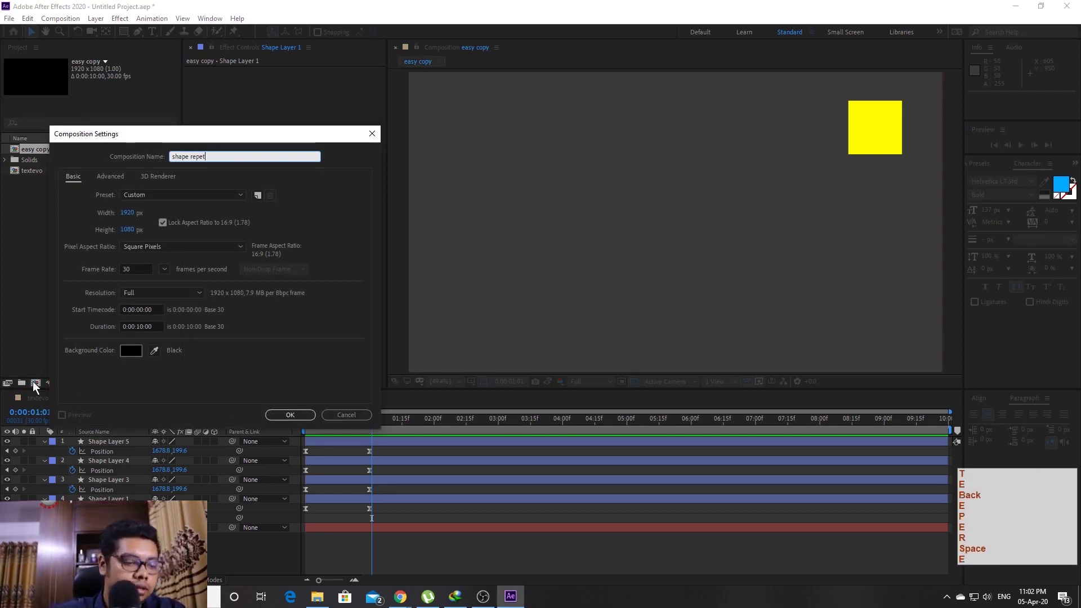
key("space")
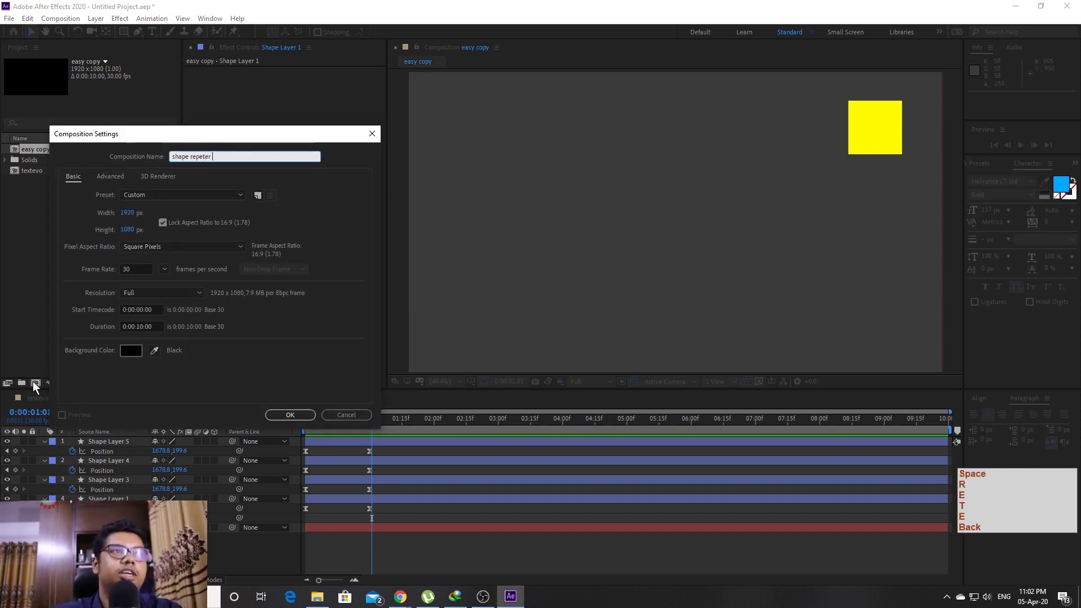
key("space")
key("Return")
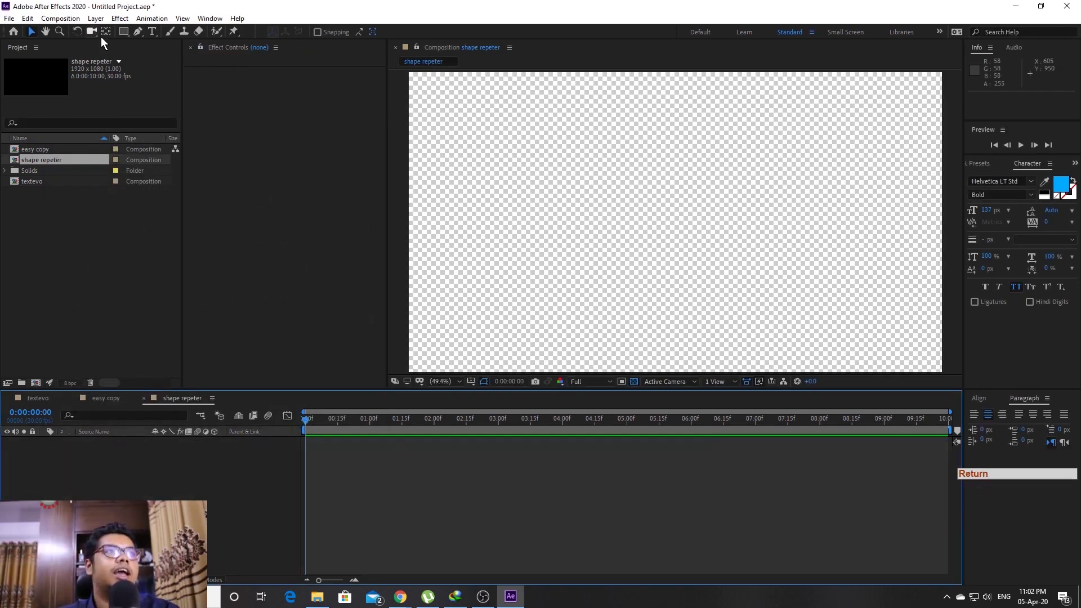
- Draw a star shape layer and add a dark grey solid behind it
left_click(129, 34)
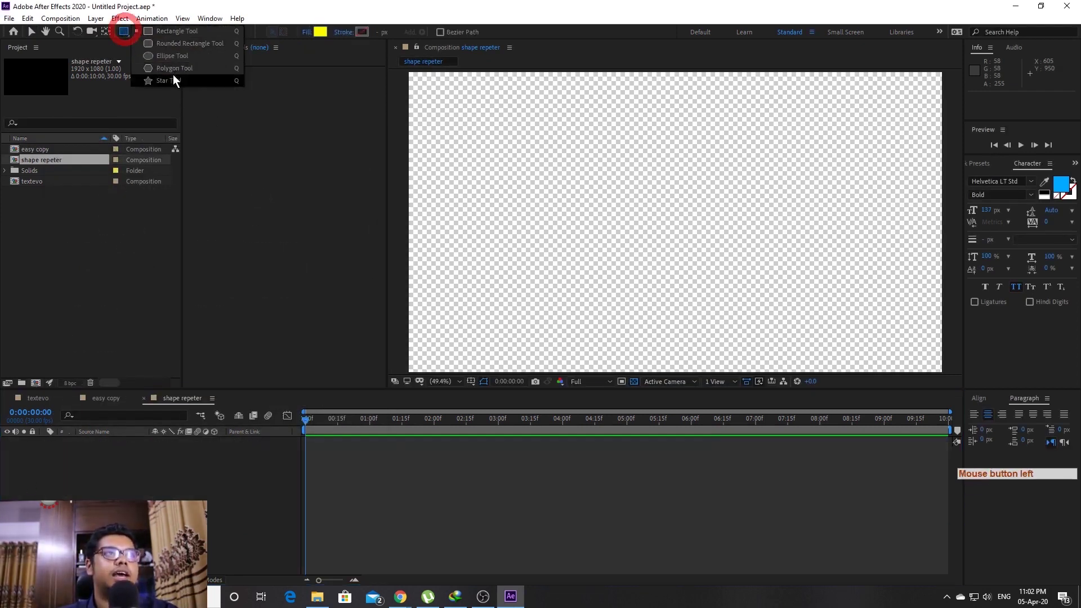
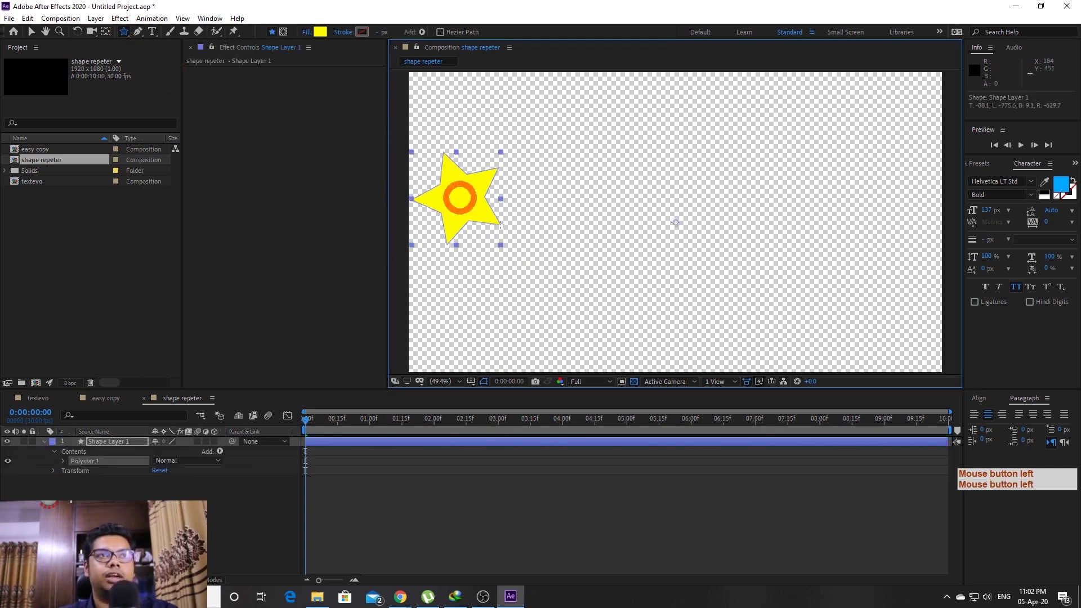
key("ctrl+t")
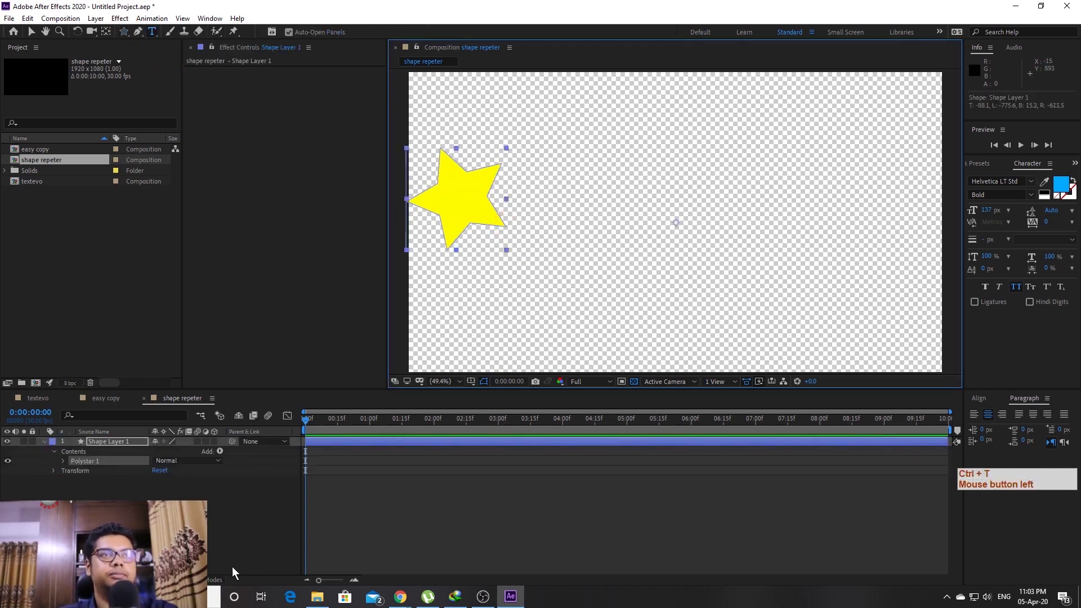
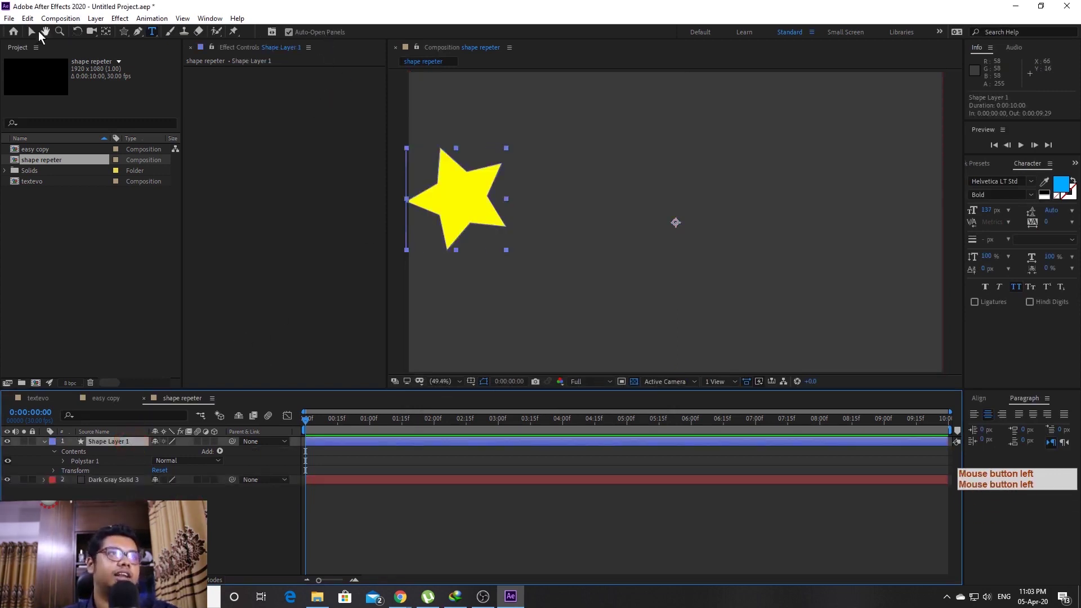
left_click(35, 36)
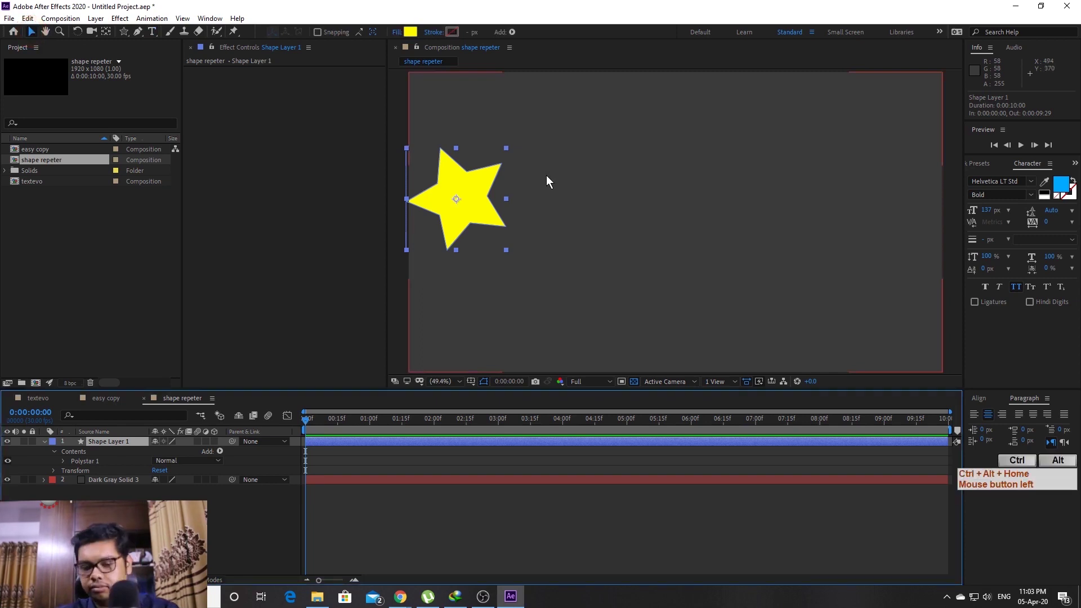
key("ctrl+alt+Home")
- Change the star's fill from yellow to a light blue and reveal its shape properties
left_click(550, 179)
left_click(417, 37)
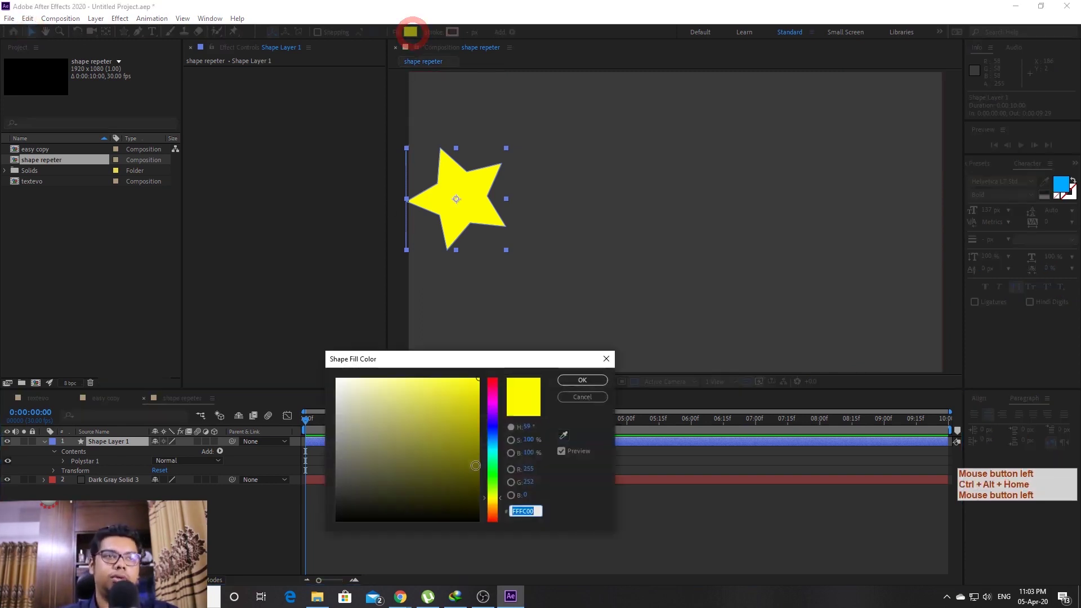
left_click(498, 453)
left_click(497, 450)
left_click(576, 387)
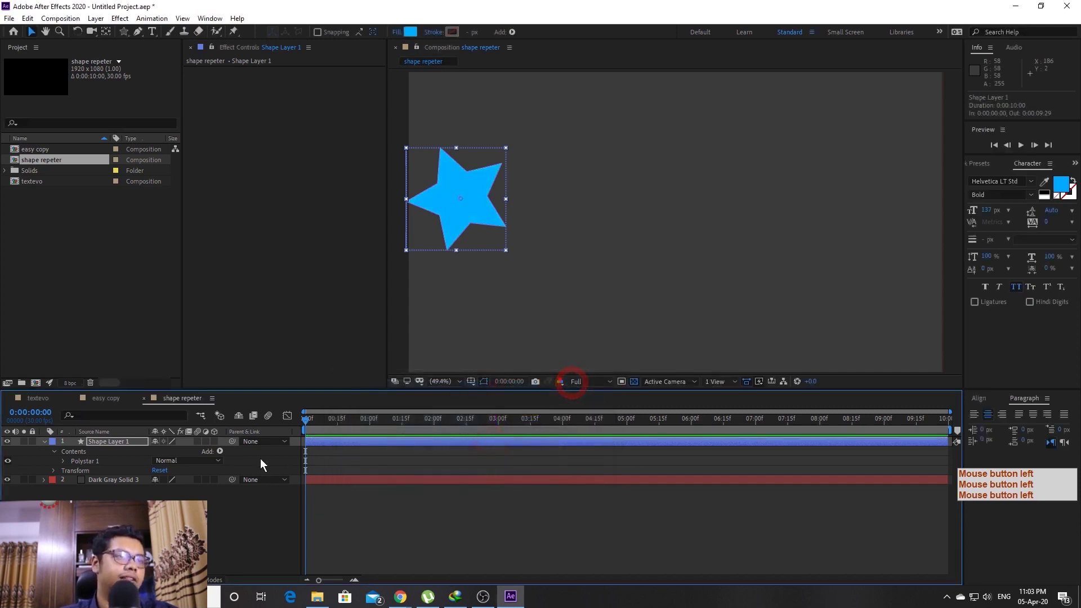
left_click(67, 465)
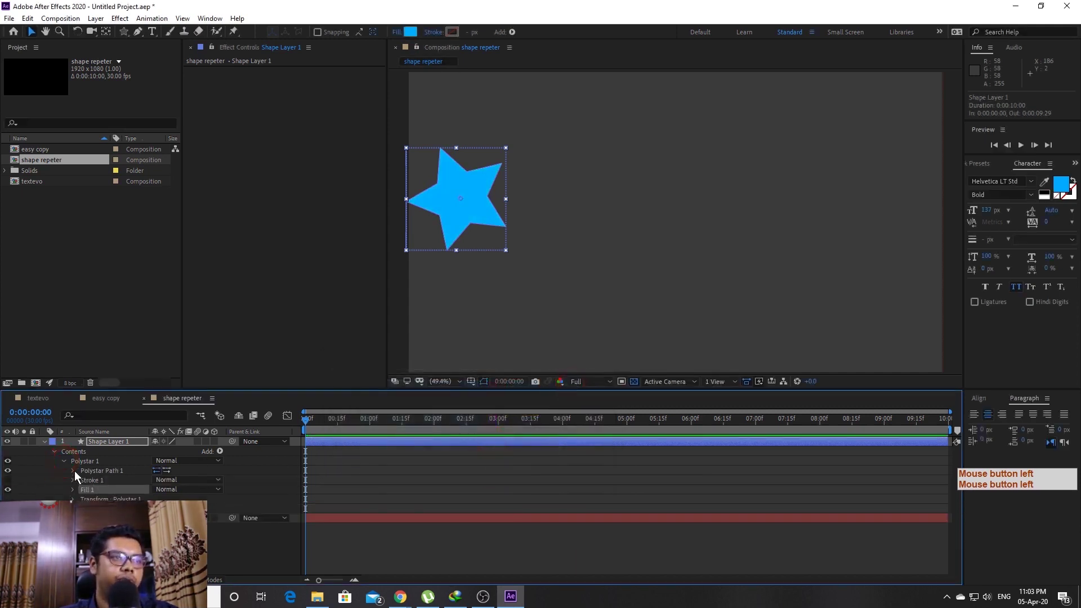
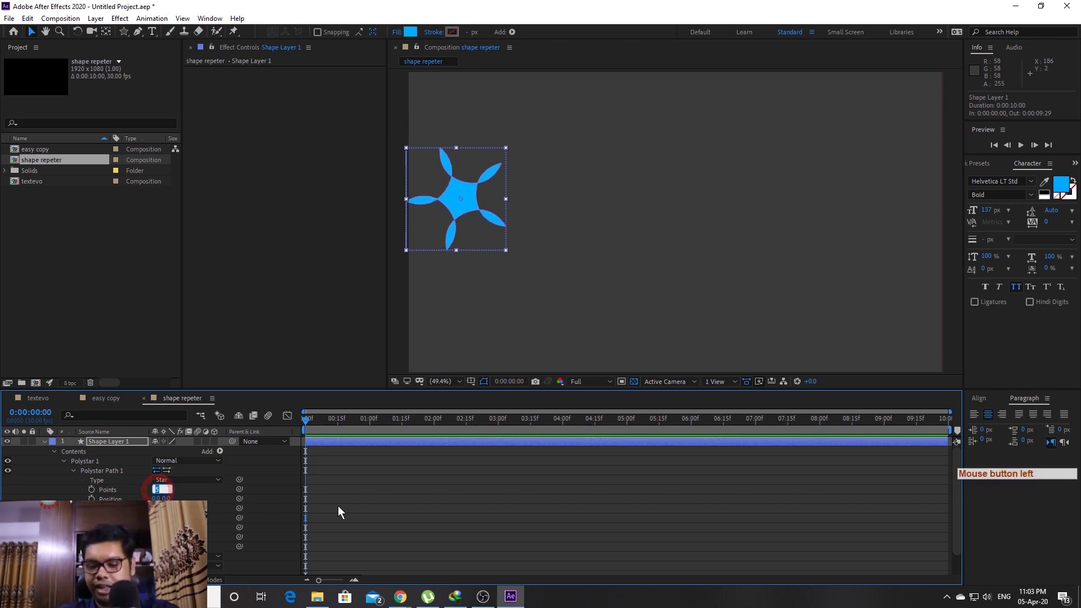
- Raise the Polystar point count to about thirteen and adjust radius and roundness for slender spikes
key("Up")
key("Up")
key("Up")
key("Up")
key("Up")
- Shrink the star to about 61% scale and move it toward the top-left of the composition
left_click(268, 509)
key("Up")
double_click(44, 449)
left_click(477, 205)
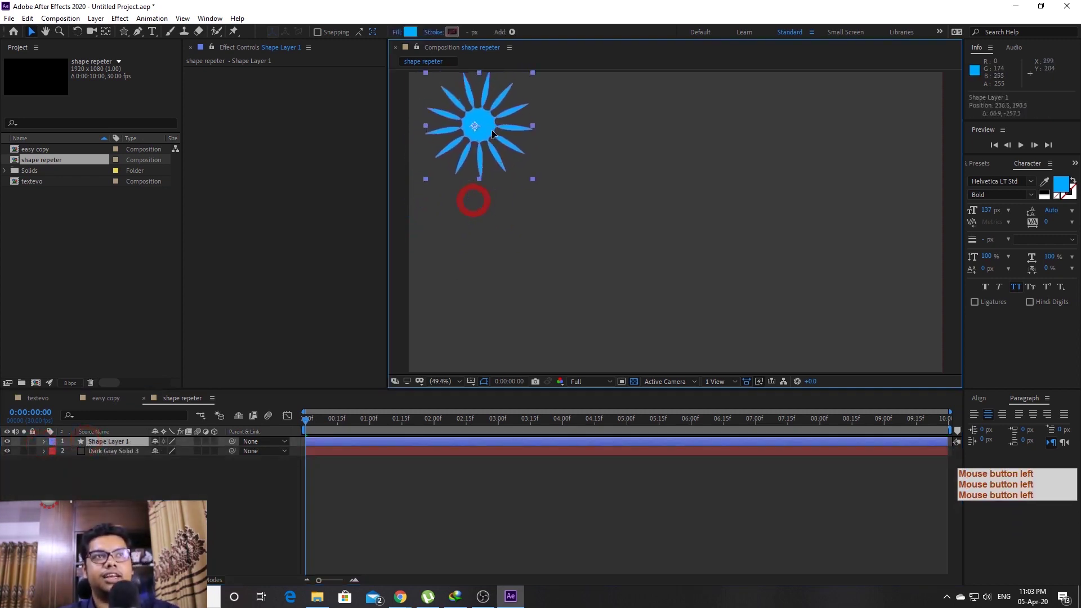
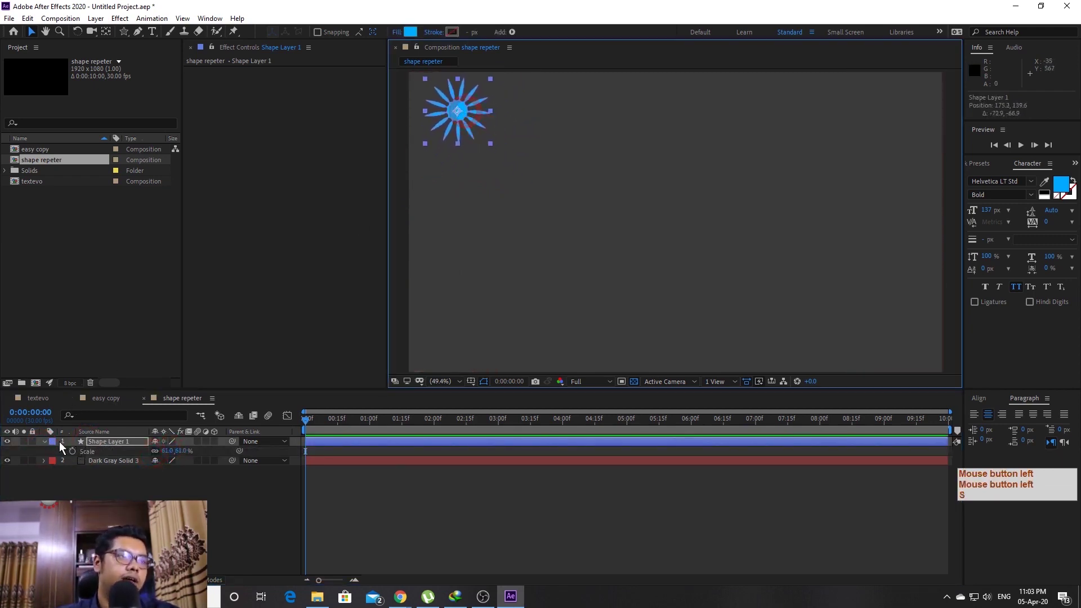
- Add a Repeater making a row of seven blue stars, then bring up the Window menu's panel and script list
left_click(53, 445)
left_click(45, 445)
left_click(47, 445)
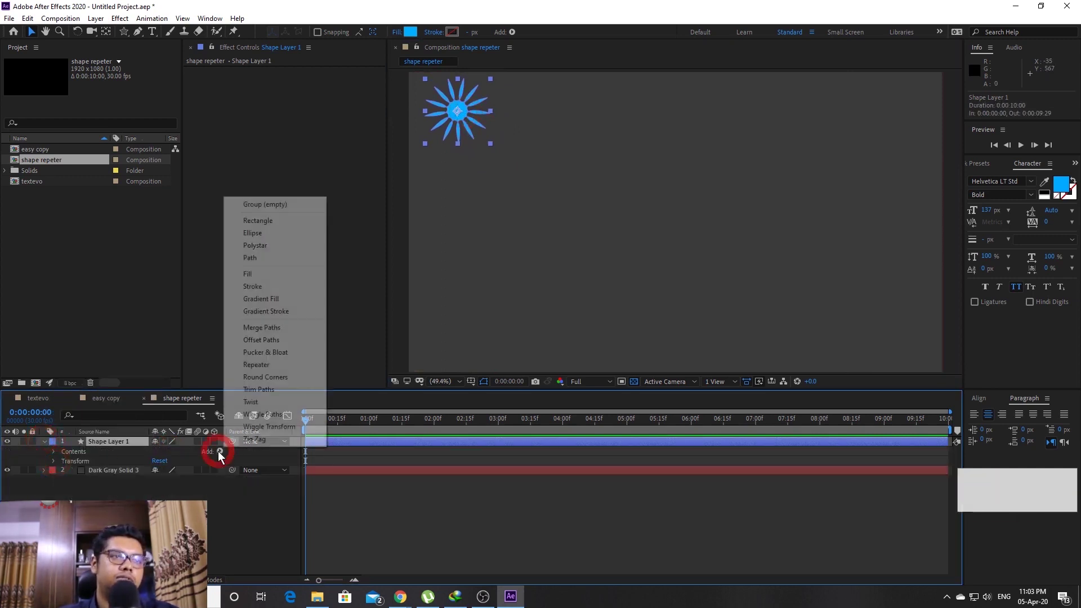
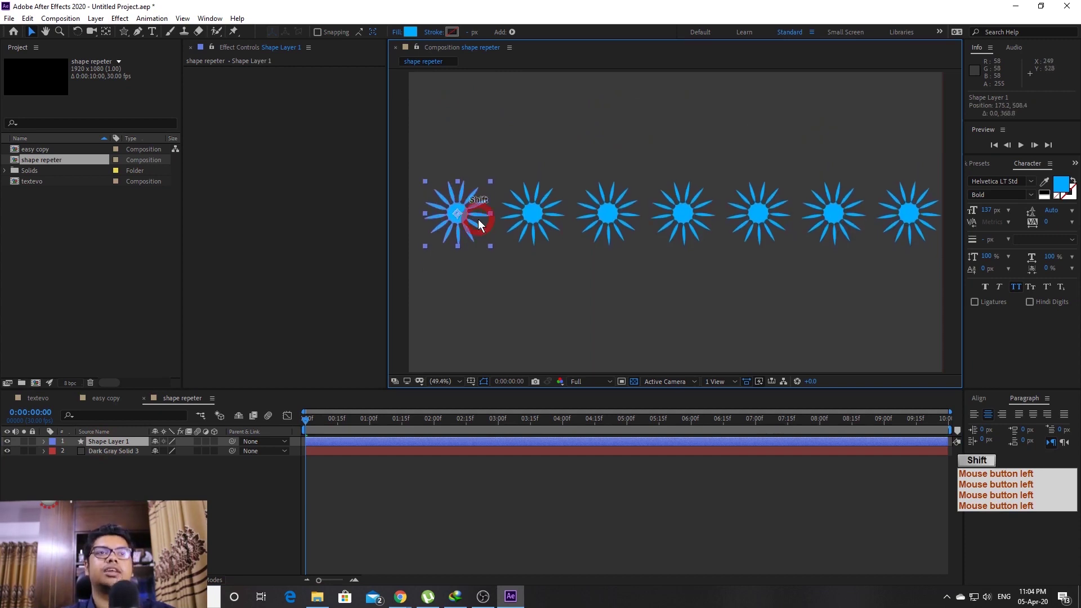
left_click(86, 481)
left_click(533, 213)
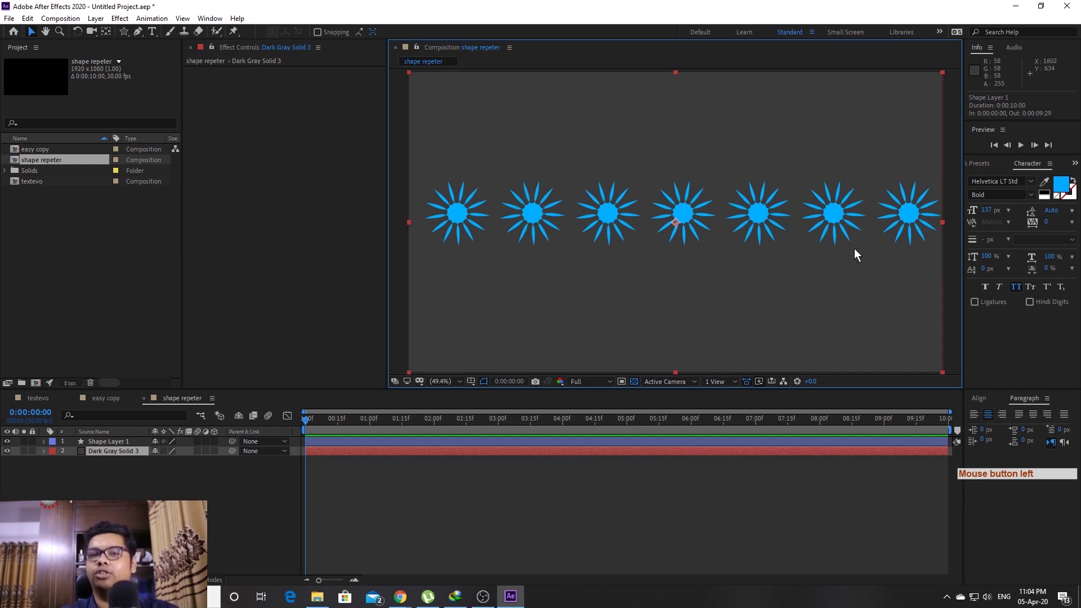
left_click(461, 217)
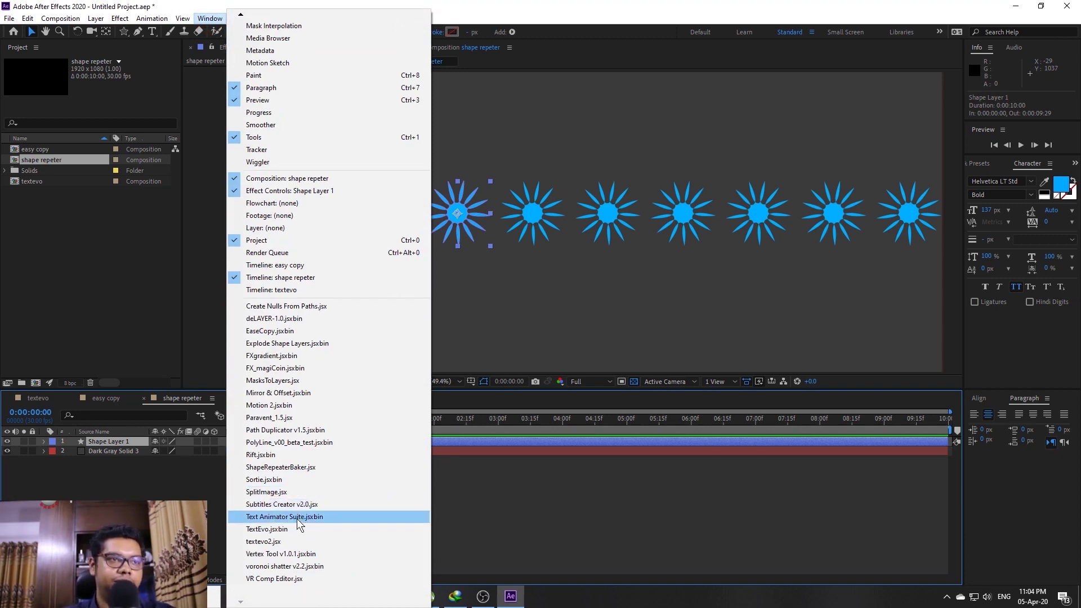
- Launch ShapeRepeaterBaker, tick Remove repeater and bake Shape Layer 1 into seven polystar groups
left_click(291, 475)
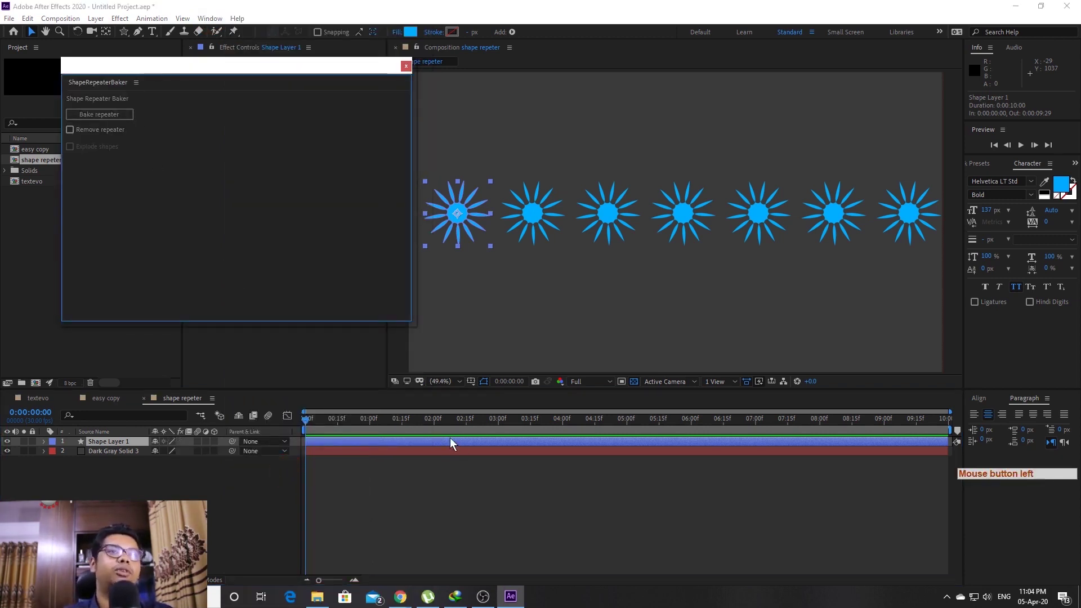
left_click(48, 446)
left_click(67, 472)
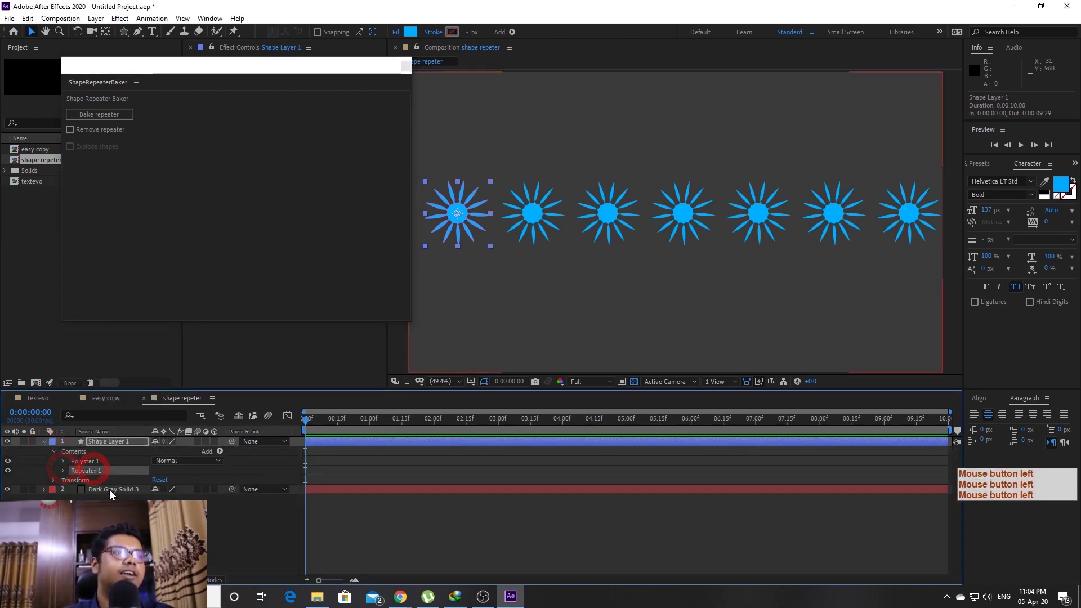
left_click(83, 135)
left_click(96, 133)
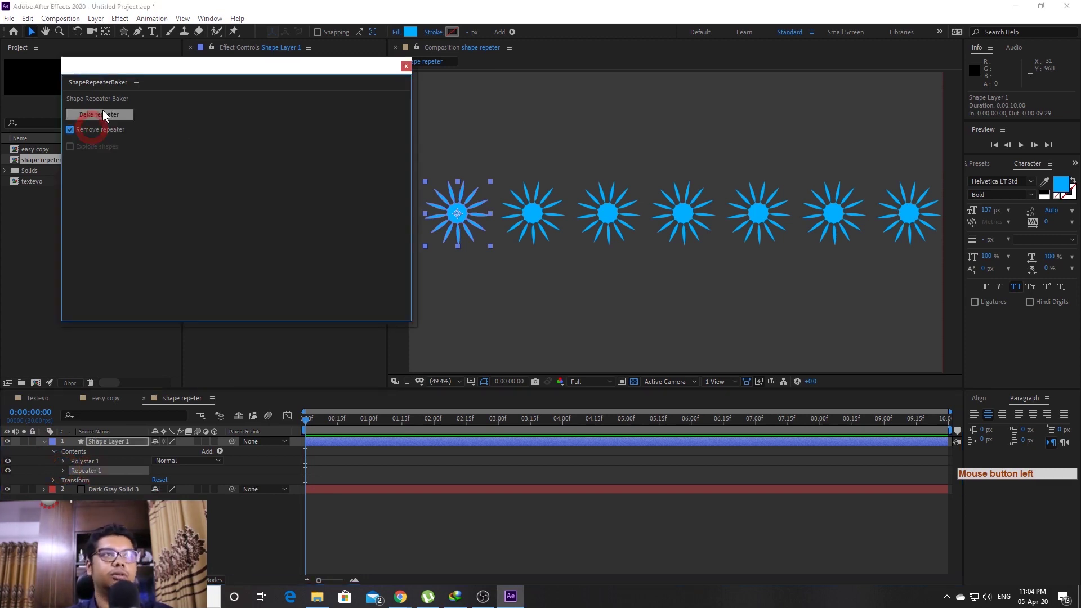
left_click(107, 114)
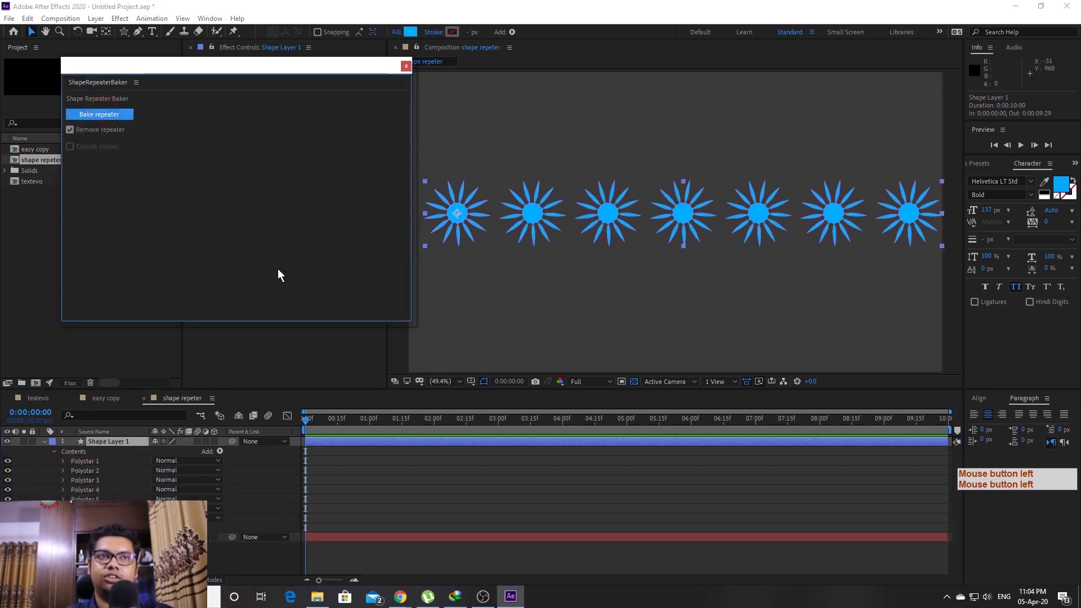
- Select the baked star groups and expand Polystar 4's shape properties
left_click(93, 465)
left_click(102, 475)
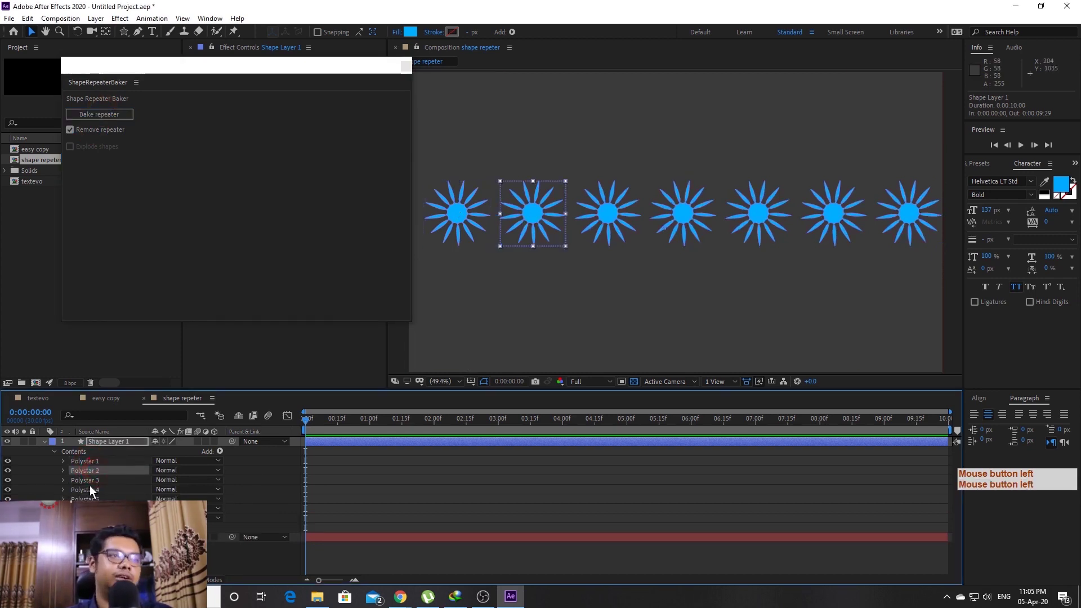
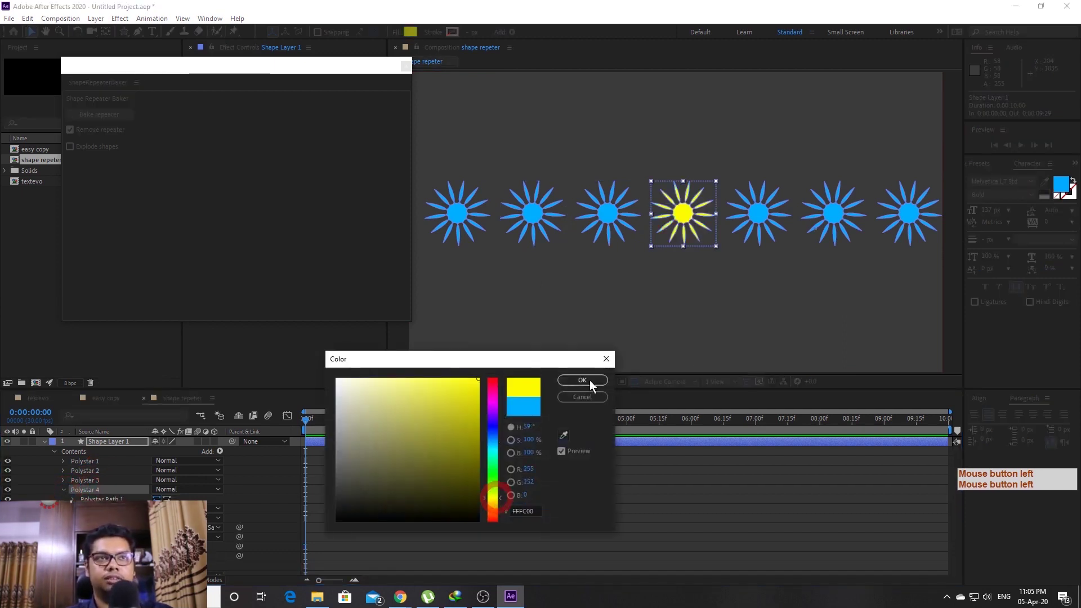
- Confirm the FFFC00 yellow fill on Polystar 4 and deselect it, leaving the other six stars blue
left_click(578, 387)
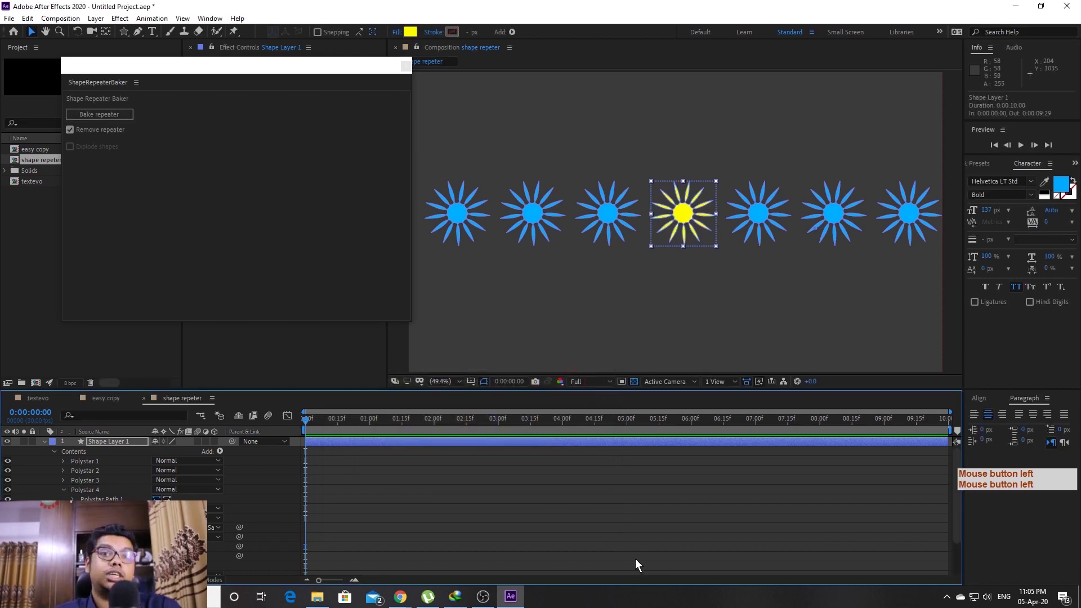
left_click(631, 520)
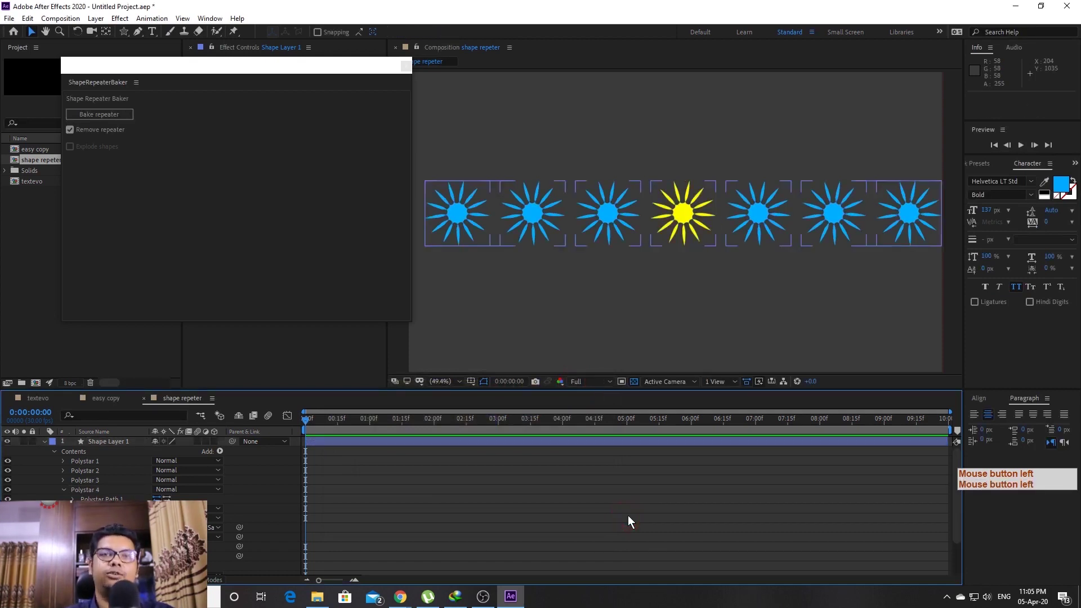
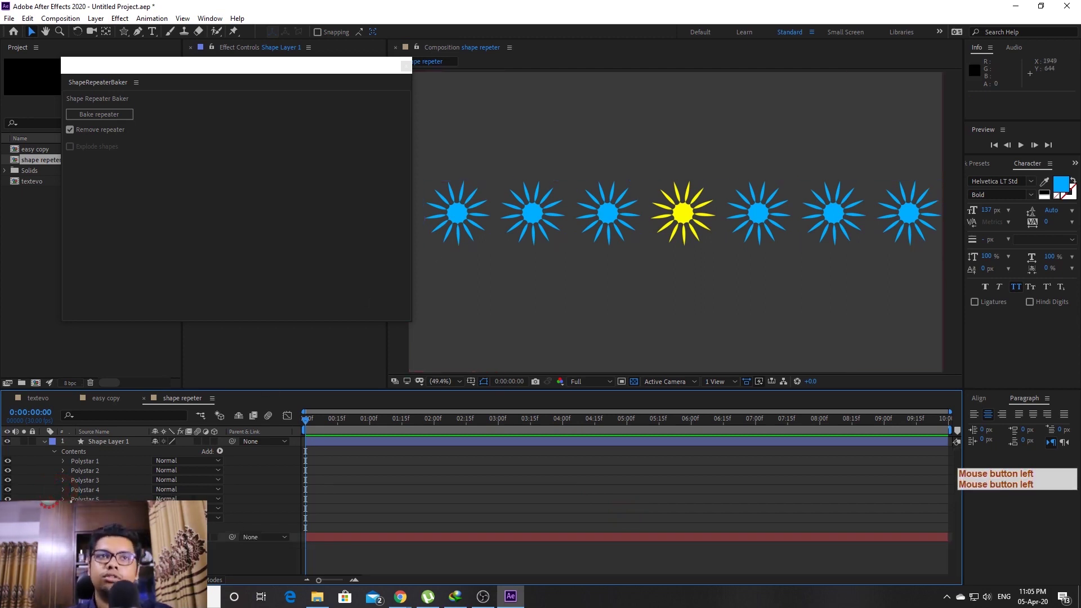
- Explode Shape Layer 1 into seven separate Polystar layers and select all seven
left_click(99, 446)
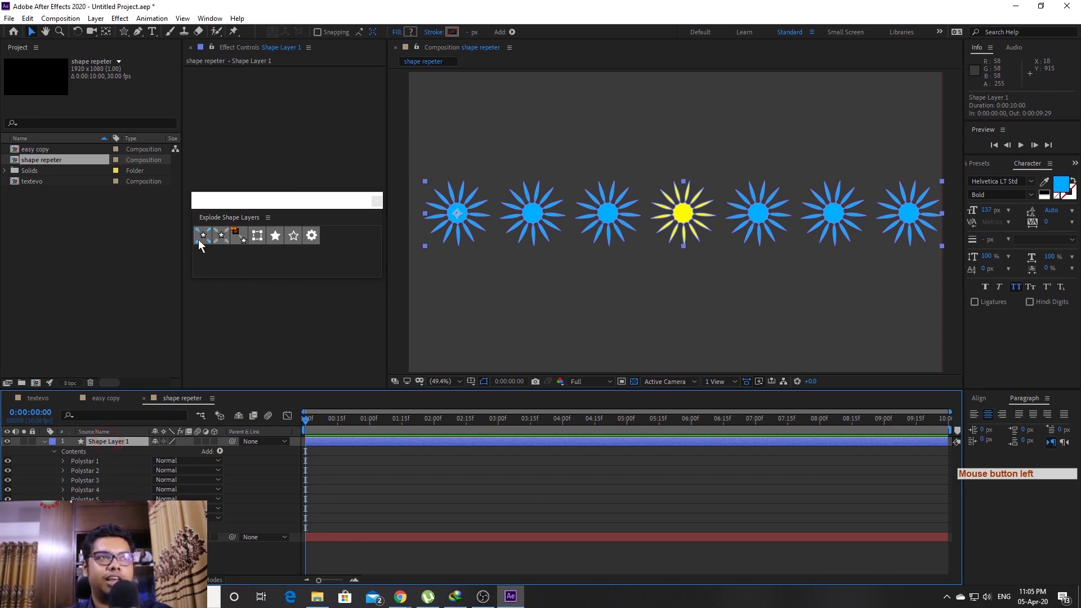
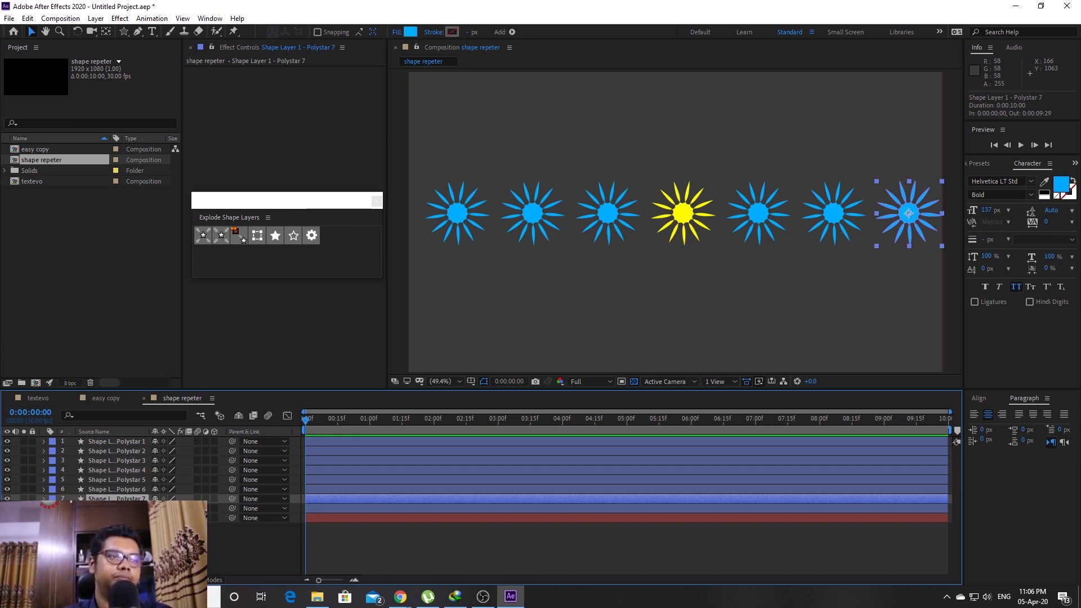
left_click(129, 445)
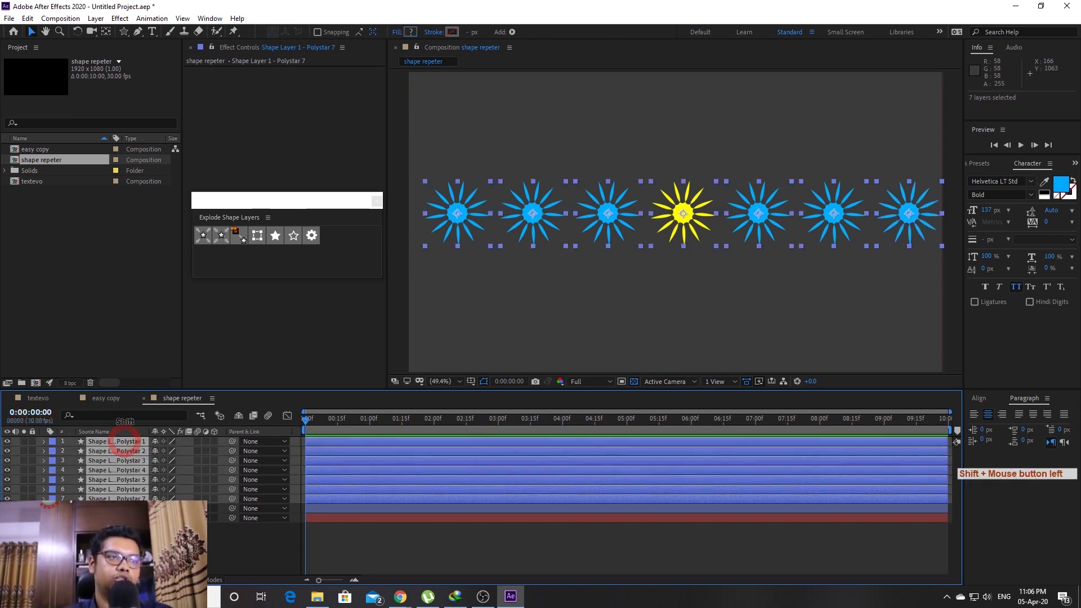
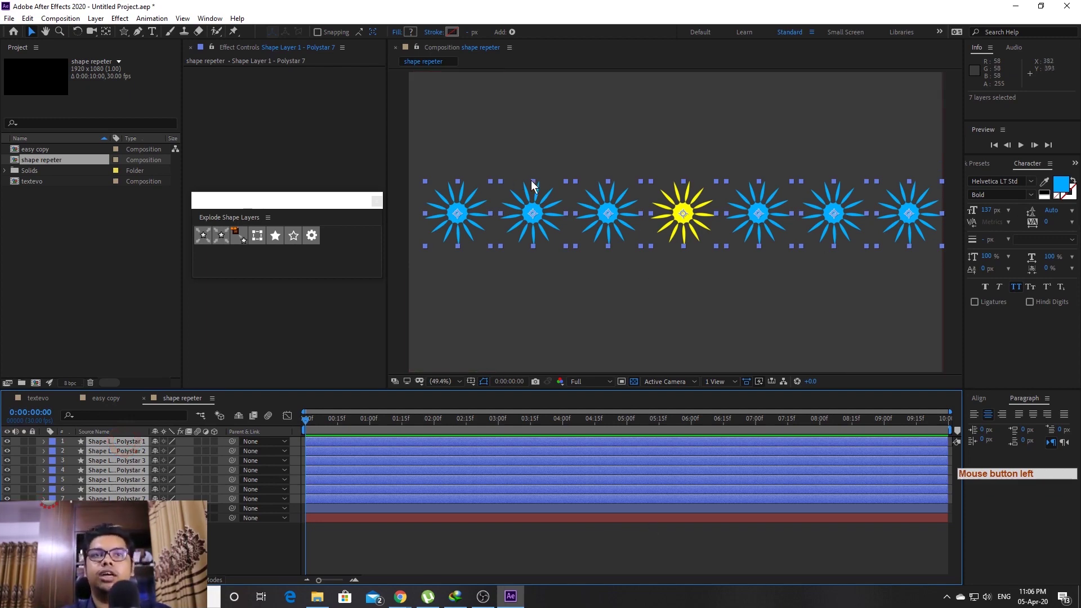
- Keyframe final Scale and Rotation for all seven stars at frame 10, then return to frame 0
key("shift+Page_Down")
key("shift+alt+s")
key("shift+alt+r")
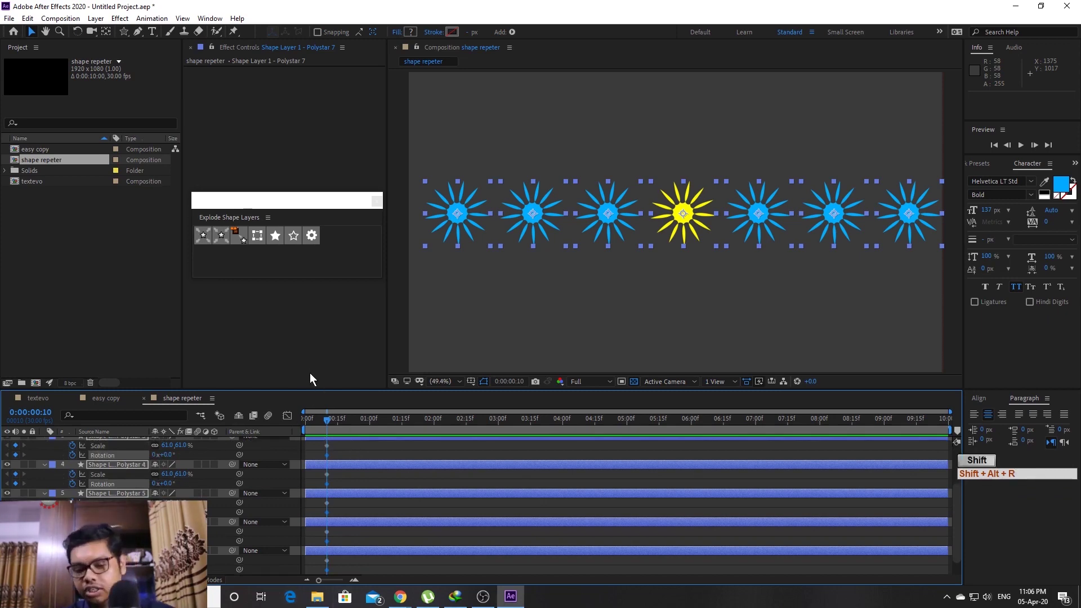
key("shift+Page_Up")
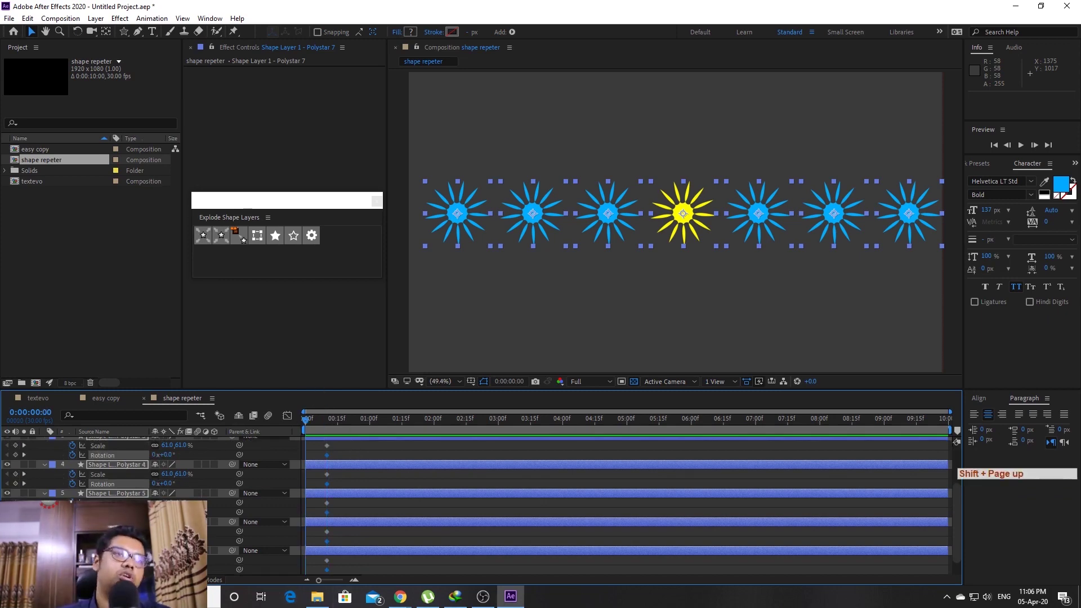
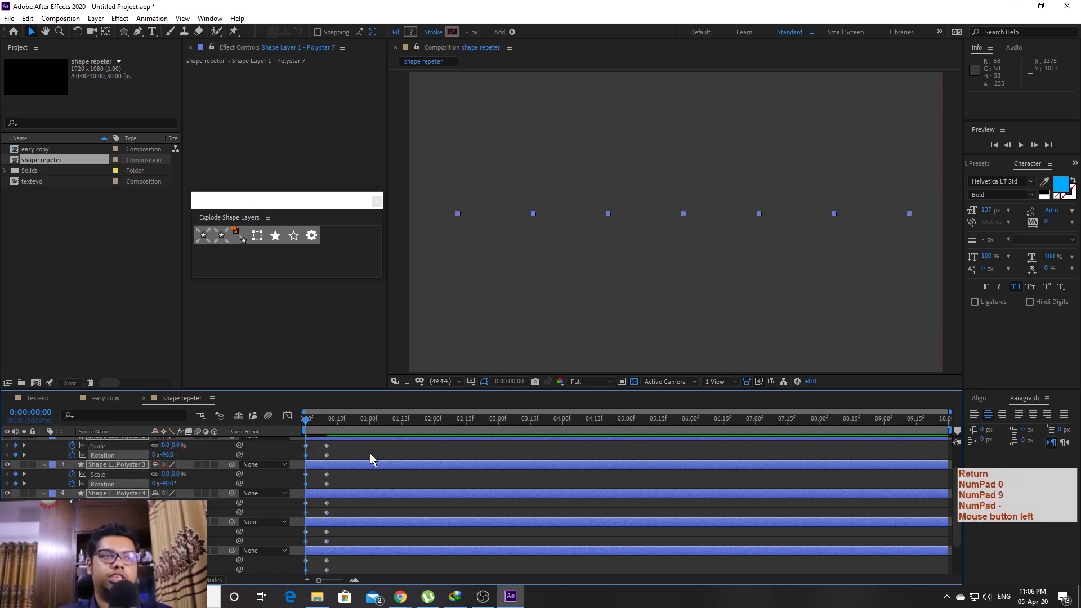
- Set starting Scale 0% and Rotation -90° at frame 0 and preview the pop-in animation
key("Return")
key("KP_0")
key("KP_9")
key("KP_Subtract")
left_click(374, 458)
key("space")
key("space")
left_click(320, 428)
key("space")
key("space")
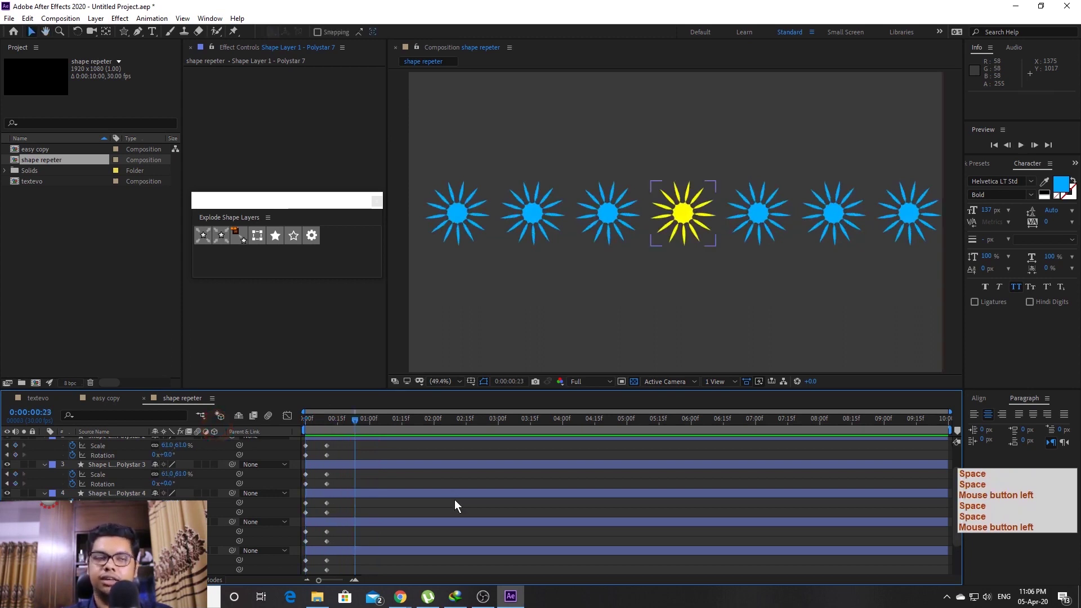
- Deselect the star layers and collapse their animated properties in the timeline
left_click(48, 445)
left_click(47, 459)
left_click(46, 466)
left_click(48, 474)
left_click(393, 280)
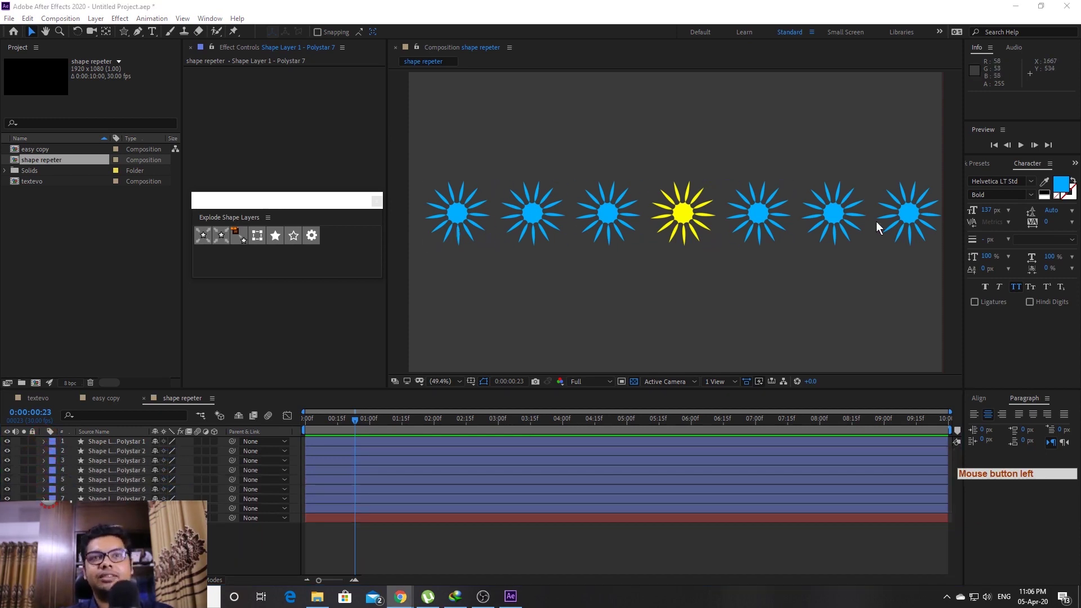